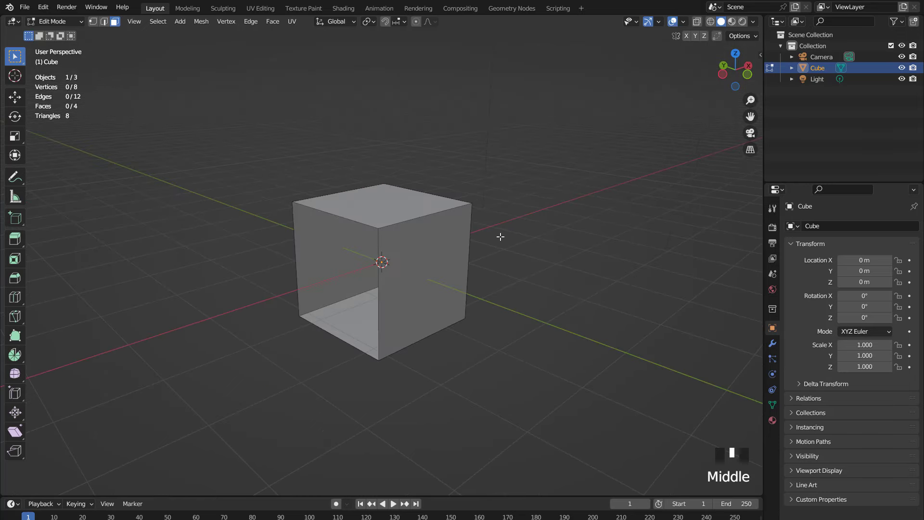
# Stretch the cube lengthwise along Y and delete its front and back faces
pyautogui.press('a')
pyautogui.press('KP_7')
pyautogui.press('s')
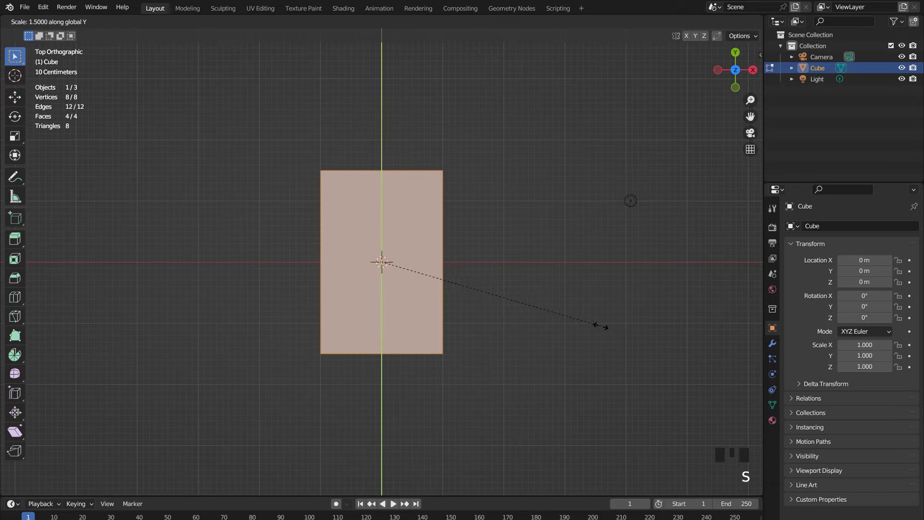
pyautogui.moveTo(393, 251); pyautogui.dragTo(462, 212)
pyautogui.scroll(3)
pyautogui.press('2')
# Bevel the two top edges of the open box with Ctrl+B
pyautogui.click(488, 208)
pyautogui.click(356, 169)
pyautogui.press('ctrl+b')
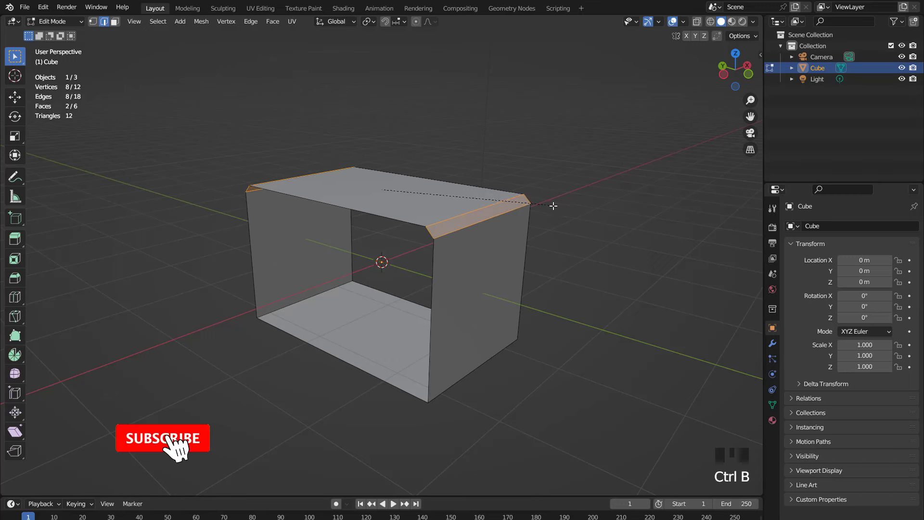
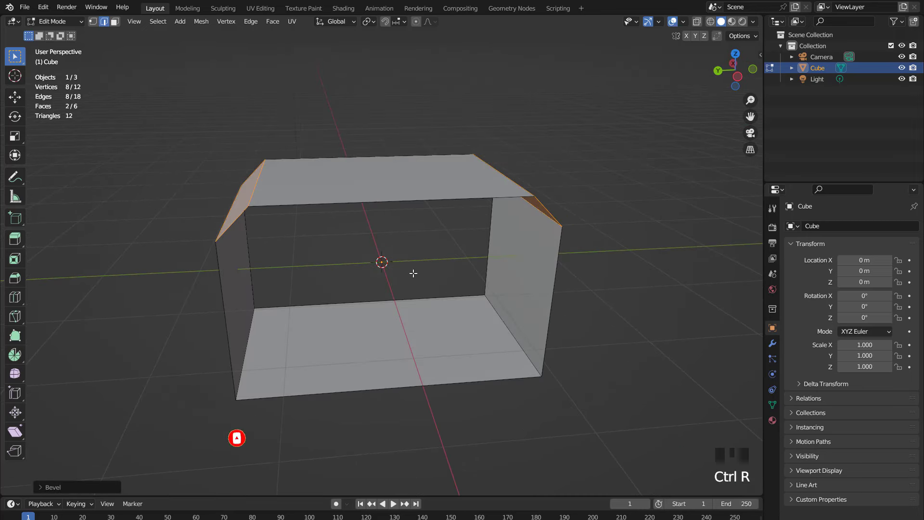
# Spread the two floor edge loops apart lengthwise by scaling
pyautogui.press('s')
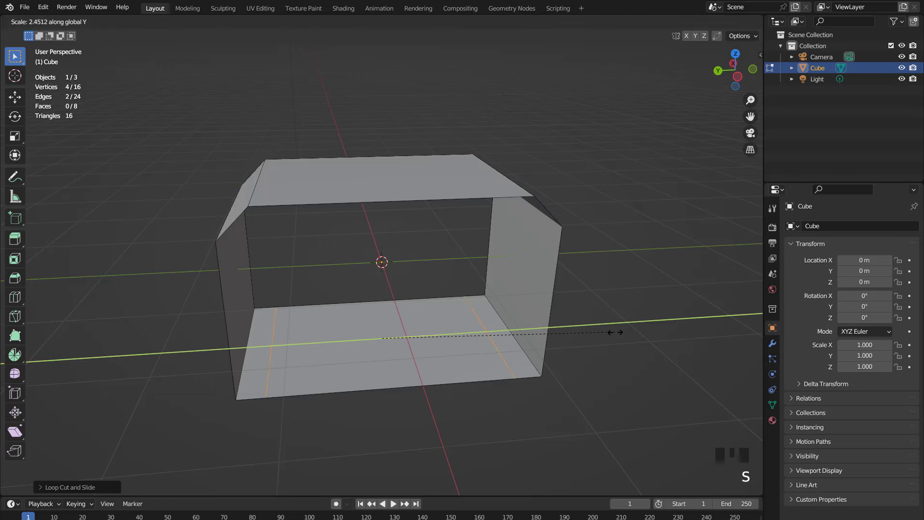
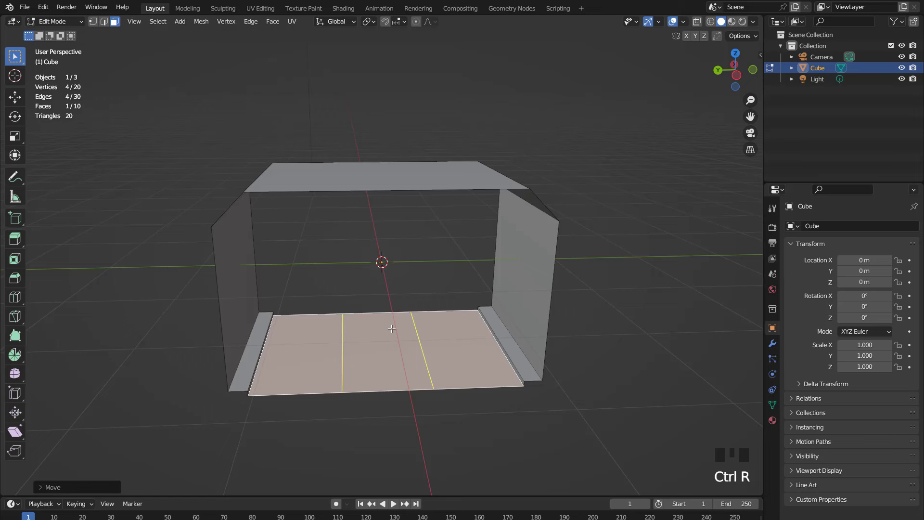
# Add a centre floor loop and bevel the three floor loops into thin lane strips
pyautogui.press('s')
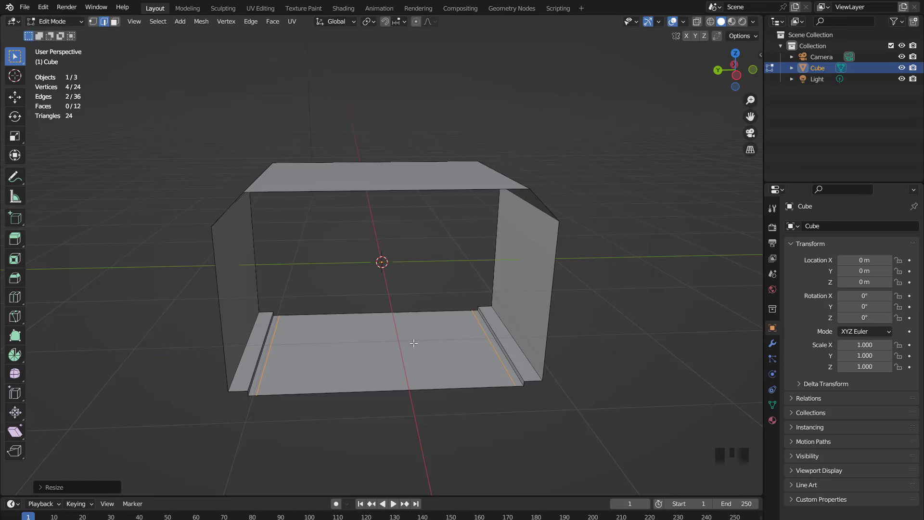
pyautogui.press('ctrl+r')
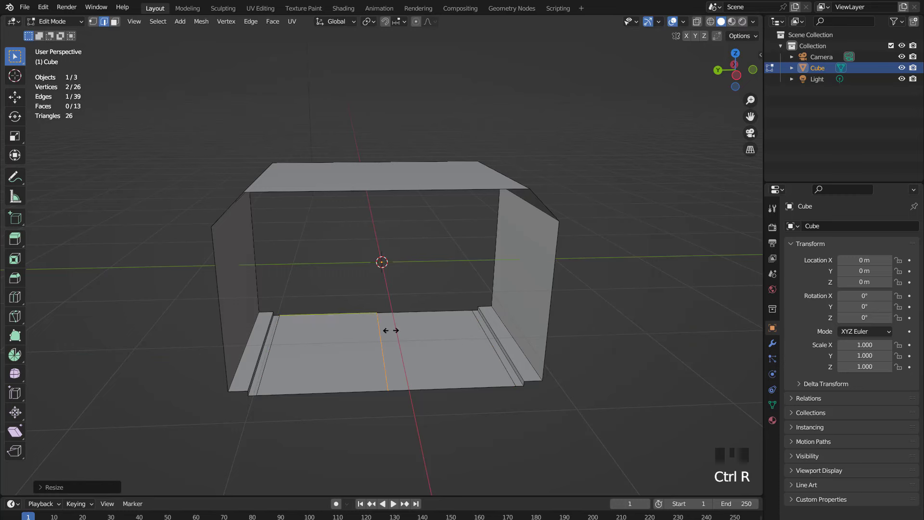
pyautogui.scroll(3)
pyautogui.click(530, 360)
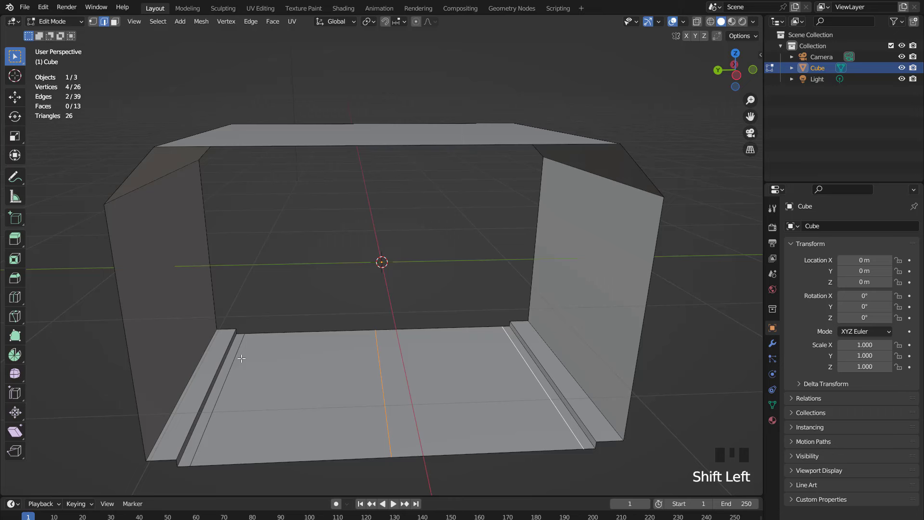
pyautogui.click(243, 353)
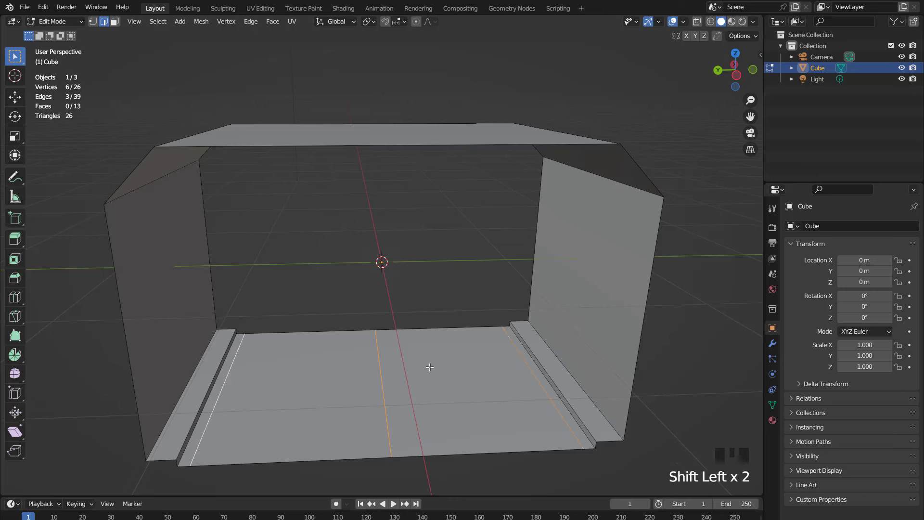
pyautogui.press('ctrl+b')
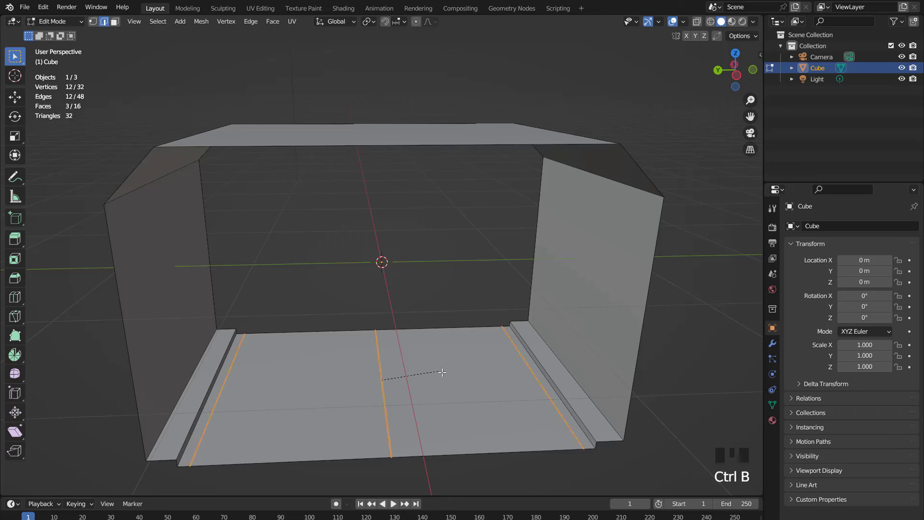
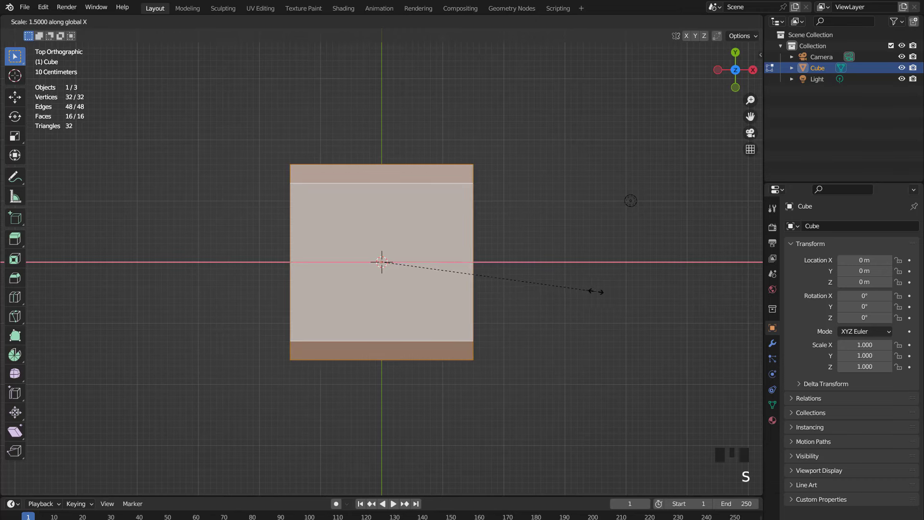
# Add two roof loops, narrow the strip along Y and shift it off centre
pyautogui.click(381, 266)
pyautogui.scroll(3)
pyautogui.scroll(-3)
pyautogui.press('shift+d')
pyautogui.press('s')
pyautogui.press('s')
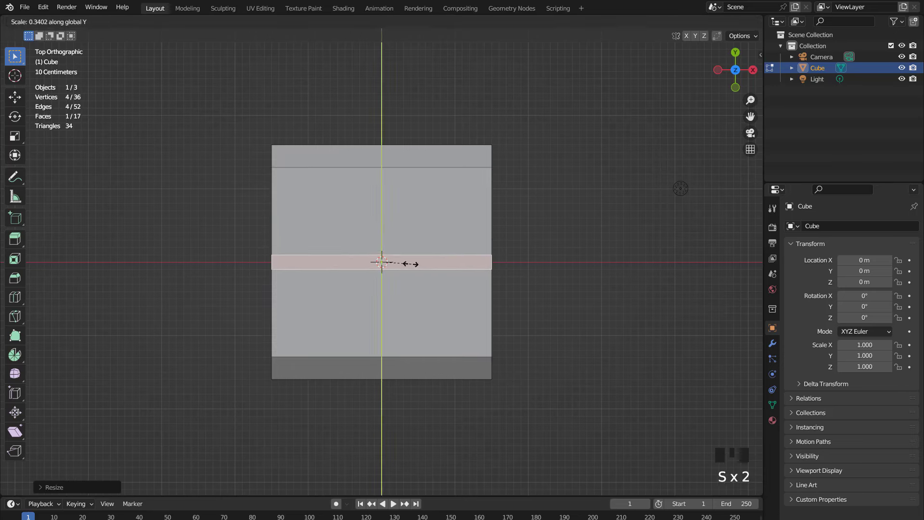
pyautogui.press('g')
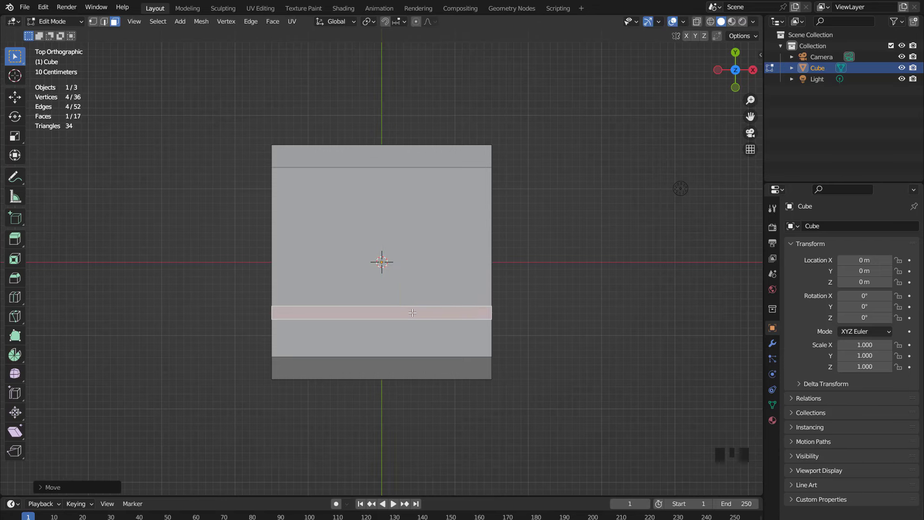
# Add several loop cuts across the narrow roof strip
pyautogui.moveTo(390, 305); pyautogui.dragTo(400, 287)
pyautogui.press('KP_7')
pyautogui.scroll(3)
pyautogui.moveTo(410, 270); pyautogui.dragTo(393, 255)
pyautogui.scroll(3)
pyautogui.press('ctrl+r')
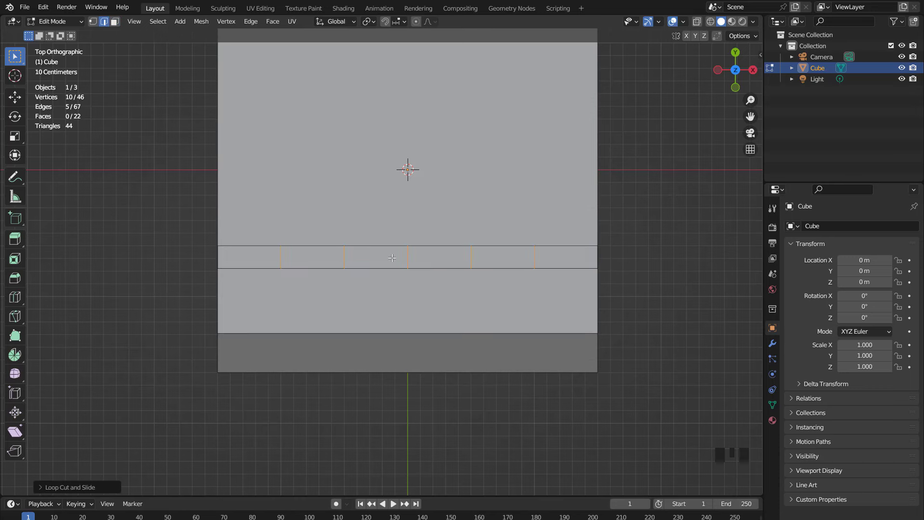
# Undo the cross cuts and recut the roof strip into four sections
pyautogui.press('3')
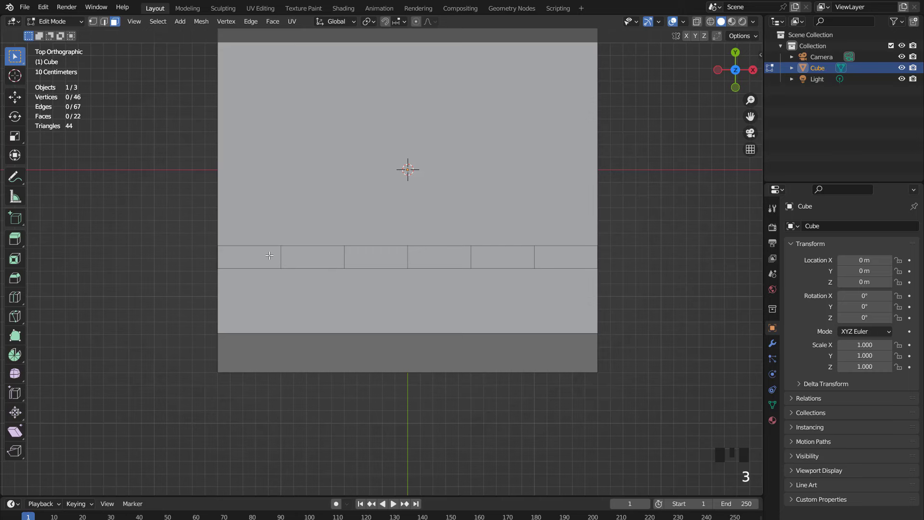
pyautogui.click(310, 254)
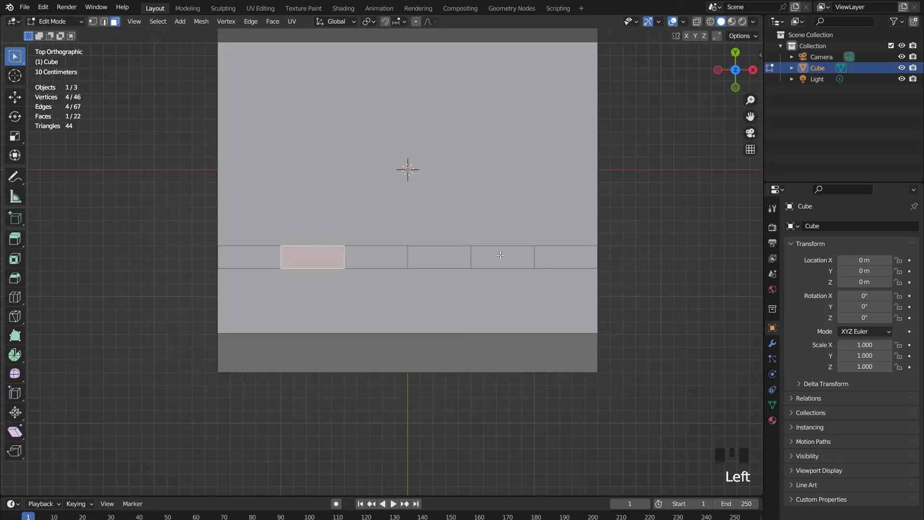
pyautogui.press('ctrl+z')
pyautogui.press('ctrl+z')
pyautogui.press('ctrl+z')
pyautogui.press('shift+r')
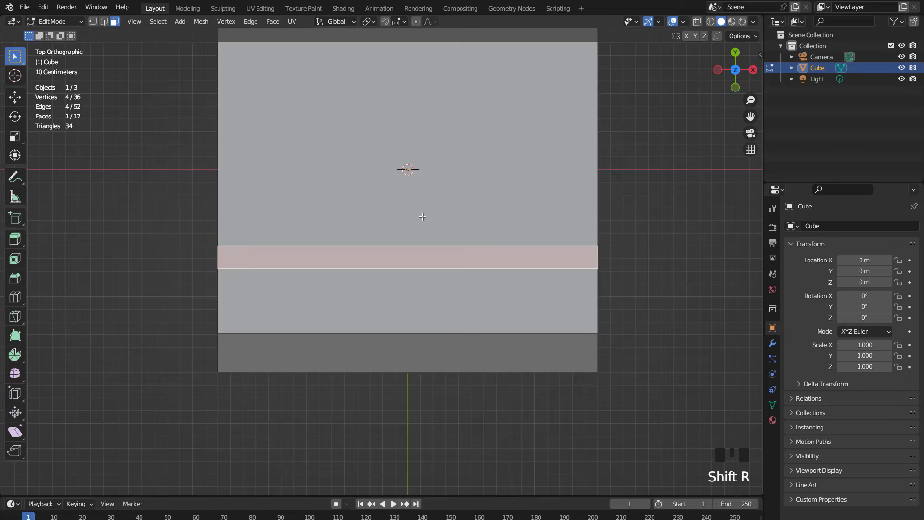
pyautogui.moveTo(457, 213); pyautogui.dragTo(437, 222)
pyautogui.press('ctrl+r')
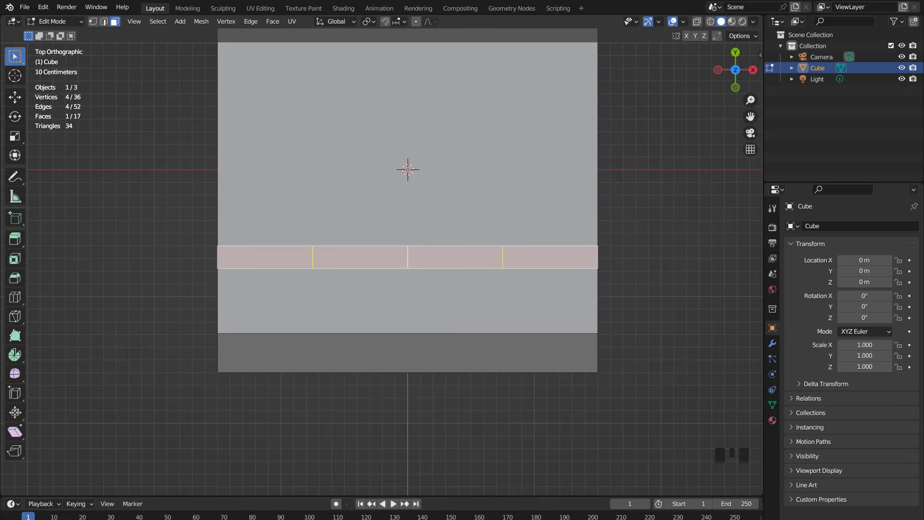
pyautogui.press('3')
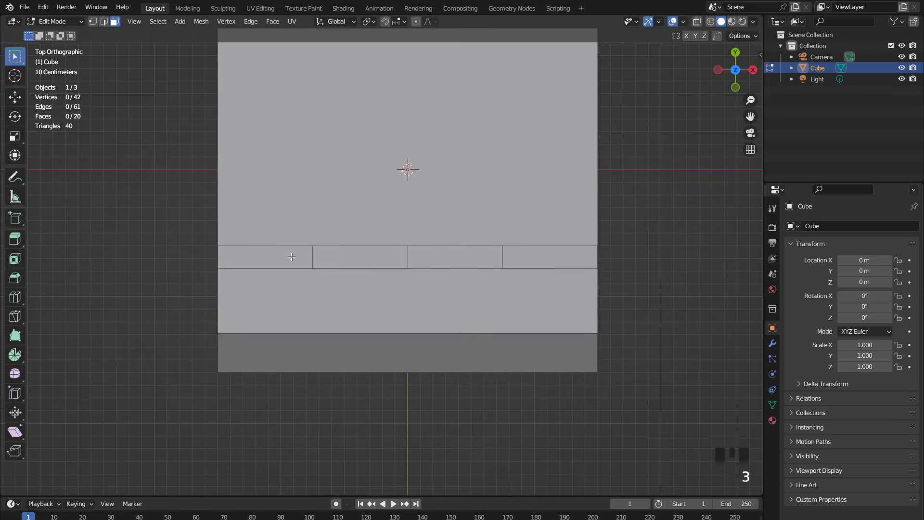
# Separate the first and third strip sections as light panels and select panel edges
pyautogui.moveTo(293, 255); pyautogui.dragTo(353, 256)
pyautogui.click(464, 254)
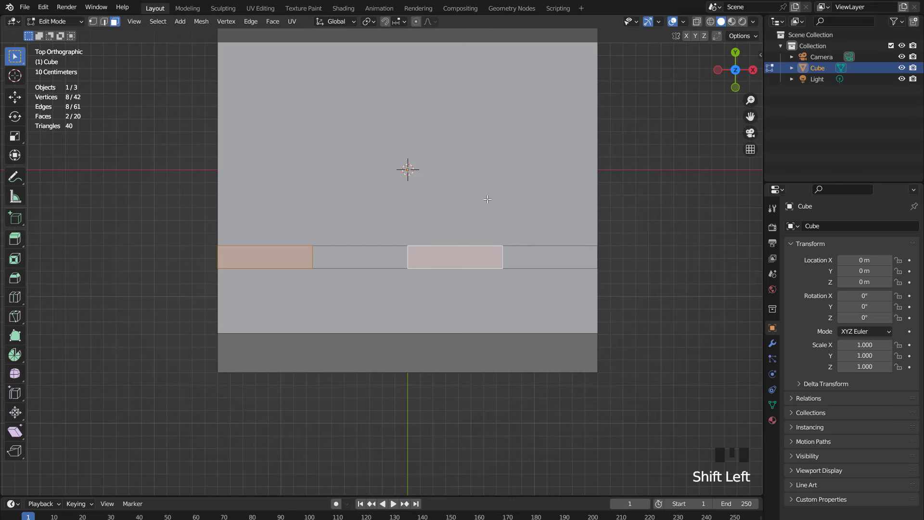
pyautogui.moveTo(381, 252); pyautogui.dragTo(396, 253)
pyautogui.click(509, 254)
pyautogui.press('x')
pyautogui.press('2')
pyautogui.click(410, 252)
pyautogui.click(342, 236)
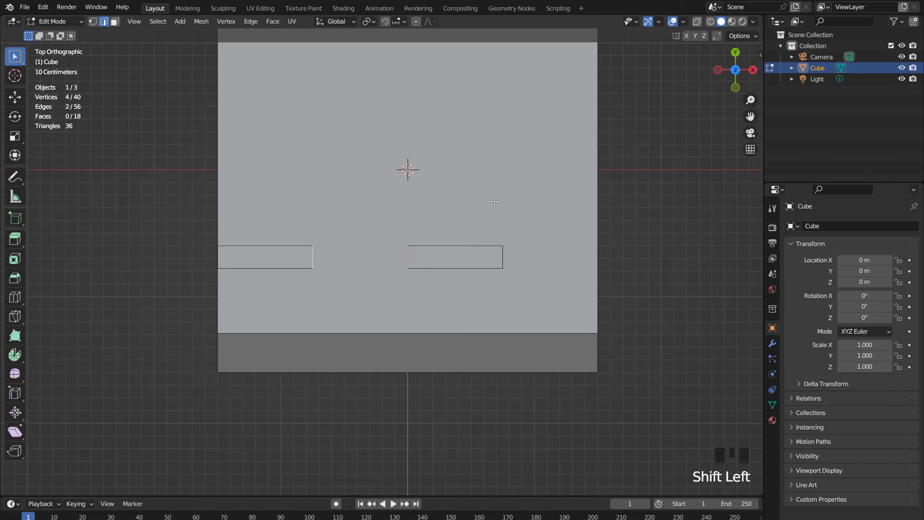
# Resize the panel edges along X and lower the mirrored light panels slightly
pyautogui.press('s')
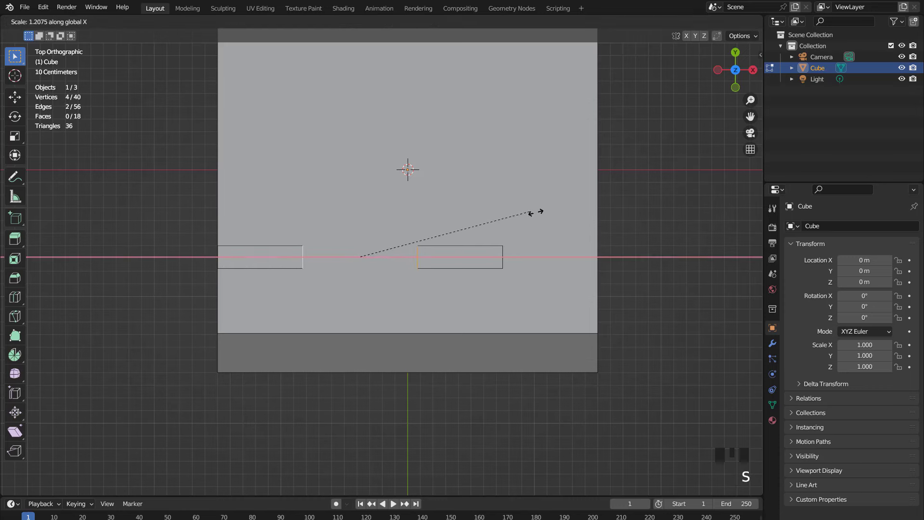
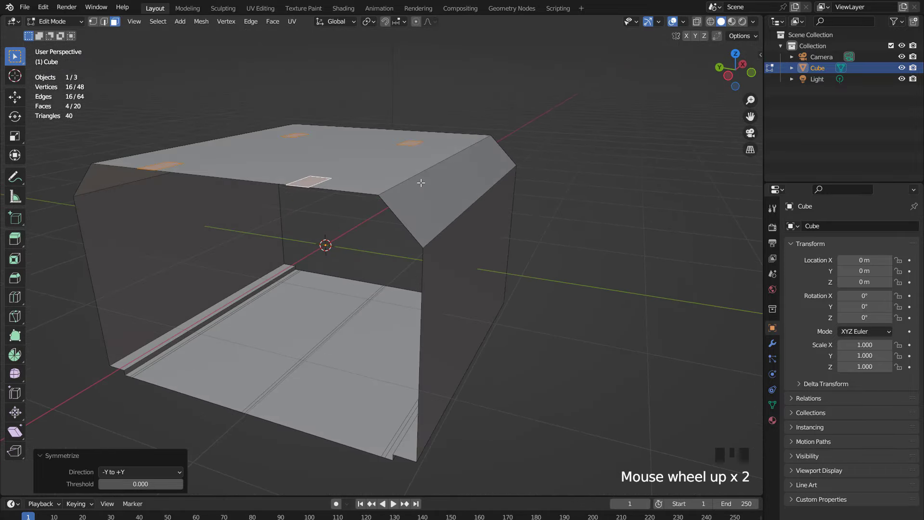
pyautogui.press('g')
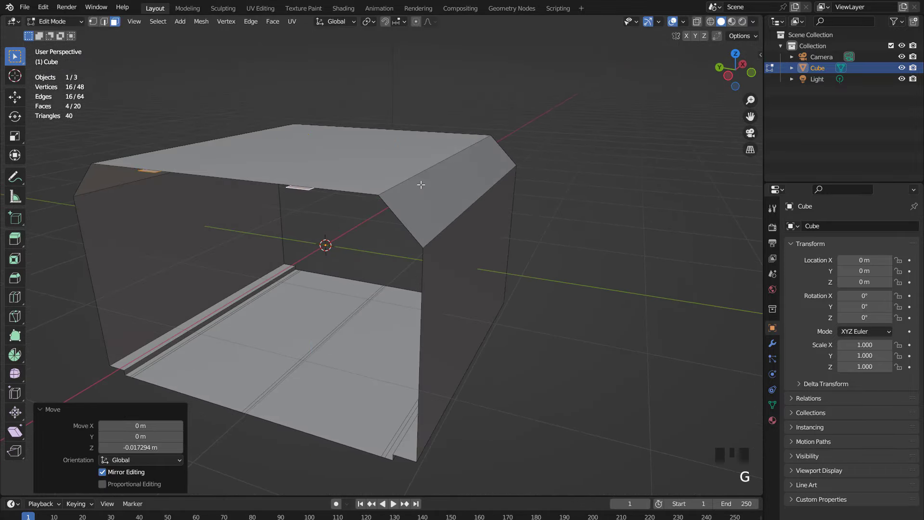
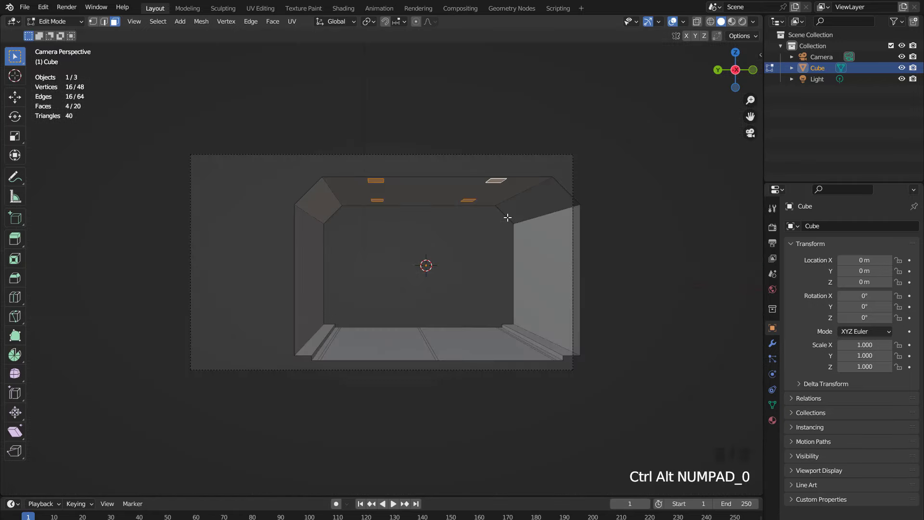
# Leave Edit Mode and move the camera in front of the tunnel from top view
pyautogui.press('Tab')
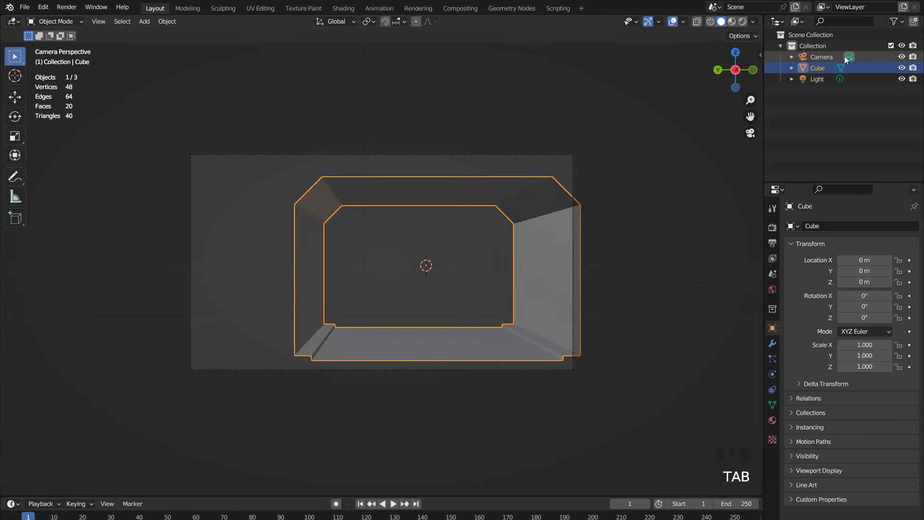
pyautogui.click(836, 58)
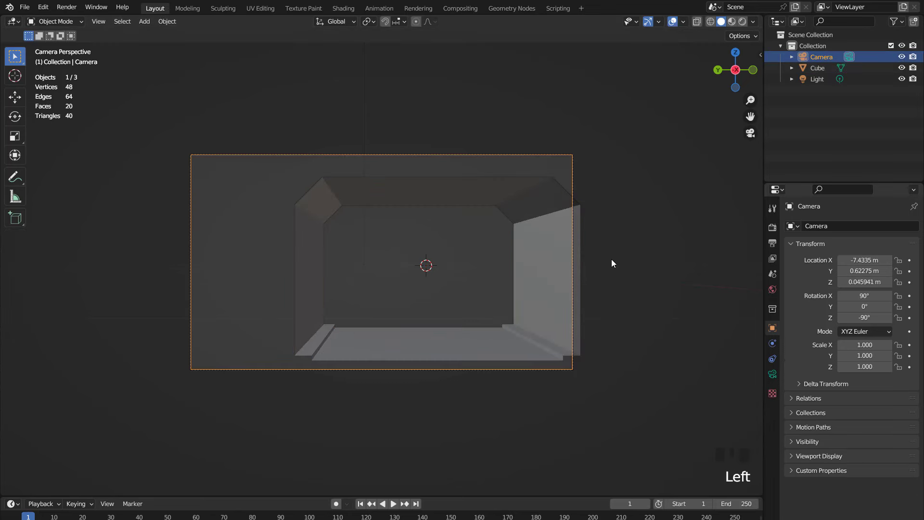
pyautogui.scroll(-3)
pyautogui.press('KP_7')
pyautogui.scroll(-3)
pyautogui.scroll(-3)
pyautogui.moveTo(495, 240); pyautogui.dragTo(256, 231)
pyautogui.press('g')
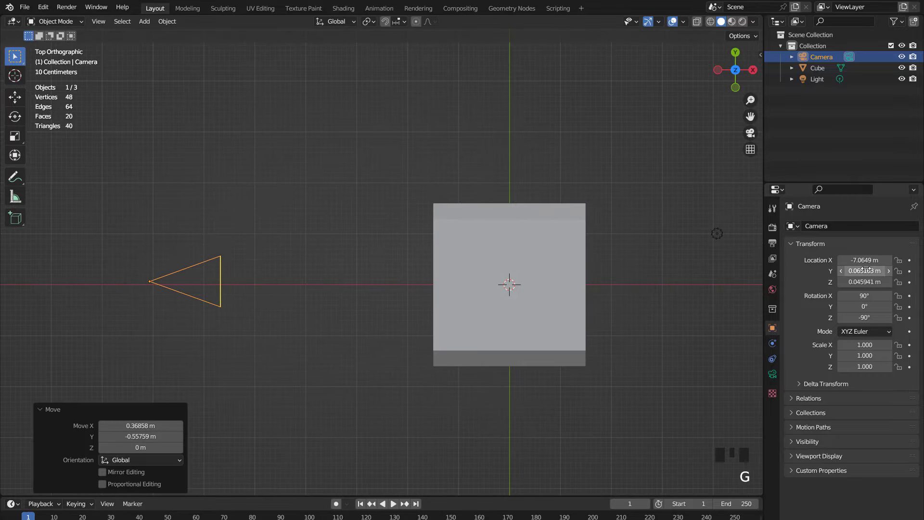
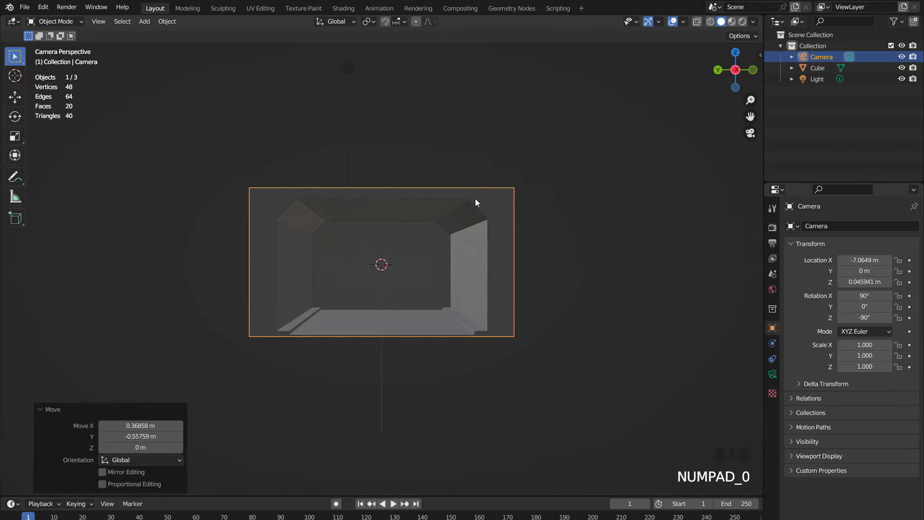
# Frame the tunnel through the camera and select the tunnel object for the Array modifier
pyautogui.scroll(3)
pyautogui.scroll(3)
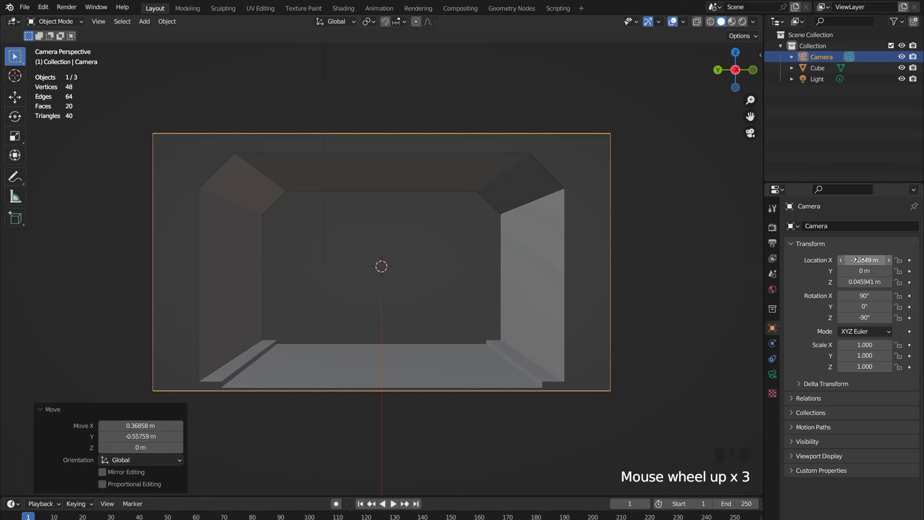
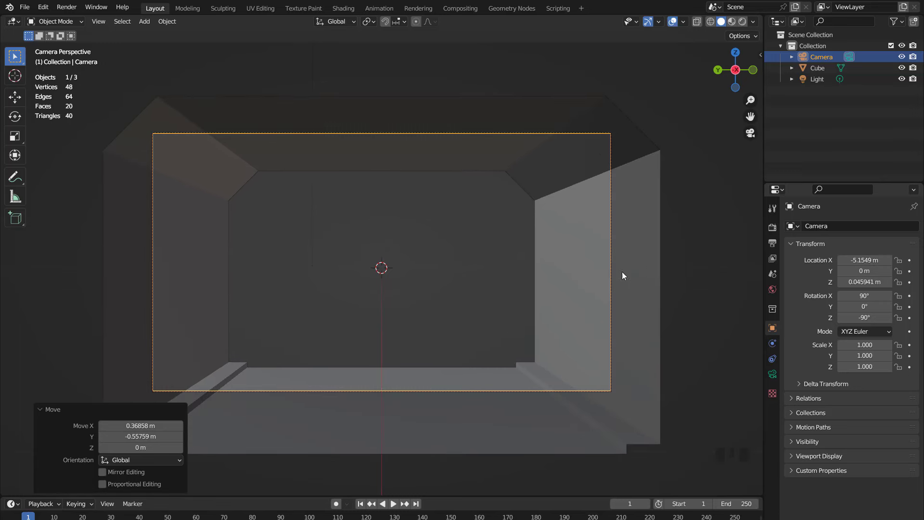
pyautogui.scroll(-3)
pyautogui.moveTo(519, 254); pyautogui.dragTo(497, 252)
pyautogui.scroll(-3)
pyautogui.middleClick(526, 251)
pyautogui.press('KP_0')
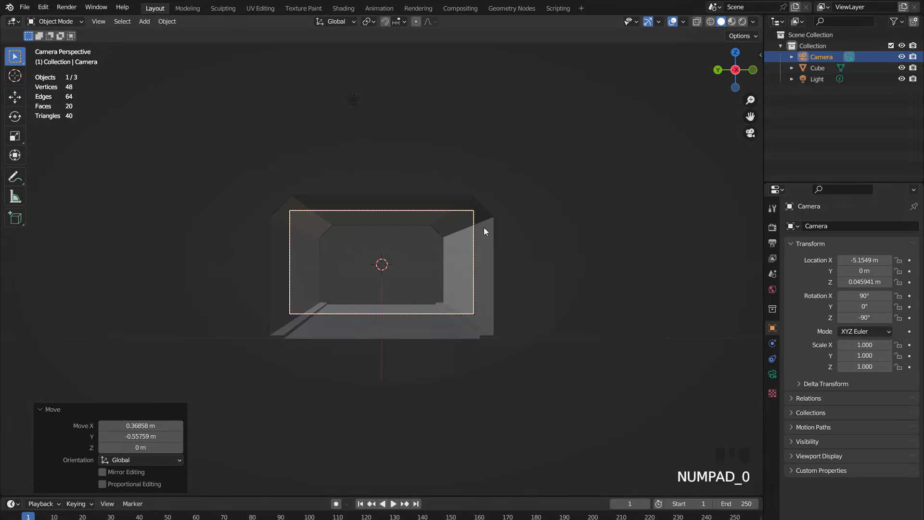
pyautogui.click(487, 229)
pyautogui.scroll(3)
pyautogui.scroll(3)
# Raise the Array count and add a Simple Deform Bend around the Z axis
pyautogui.click(778, 346)
pyautogui.moveTo(704, 257); pyautogui.dragTo(798, 229)
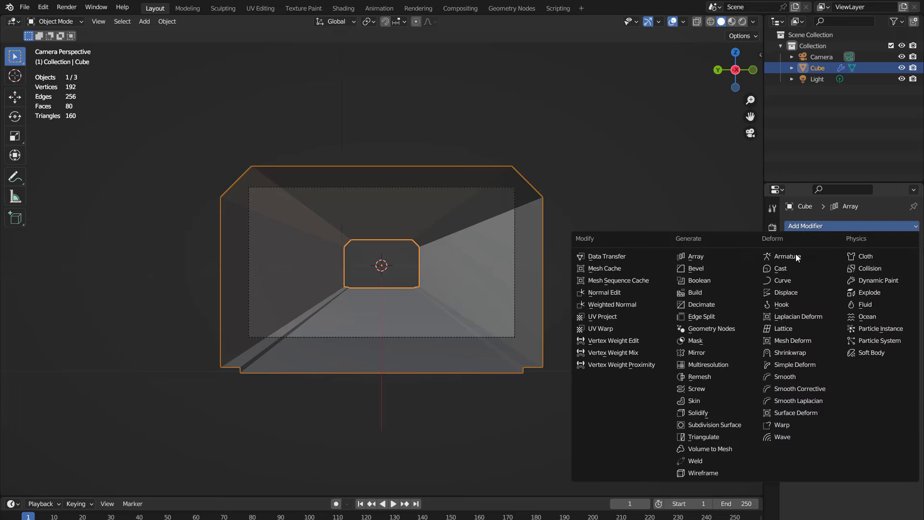
pyautogui.moveTo(811, 368); pyautogui.dragTo(839, 280)
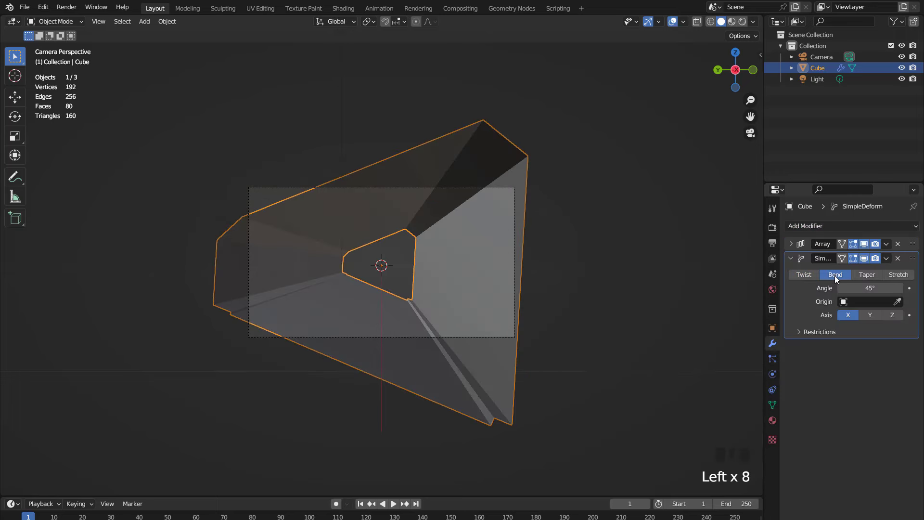
pyautogui.click(898, 319)
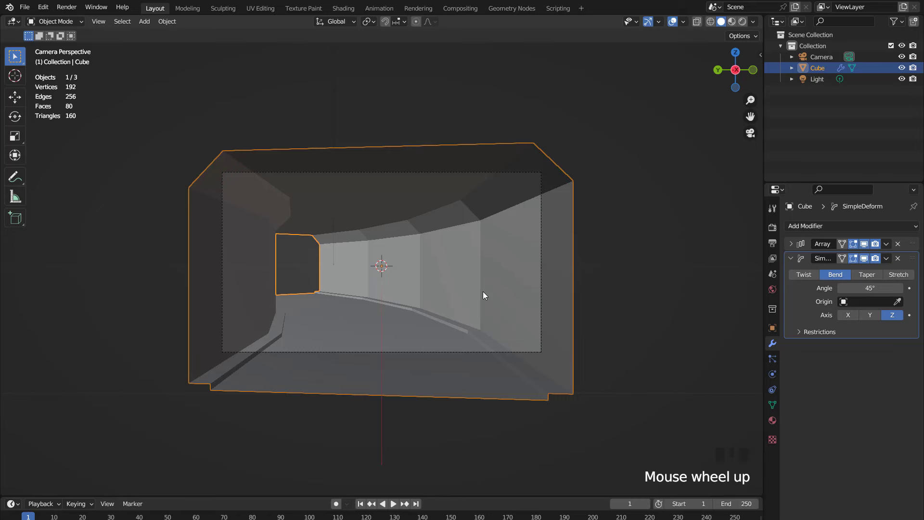
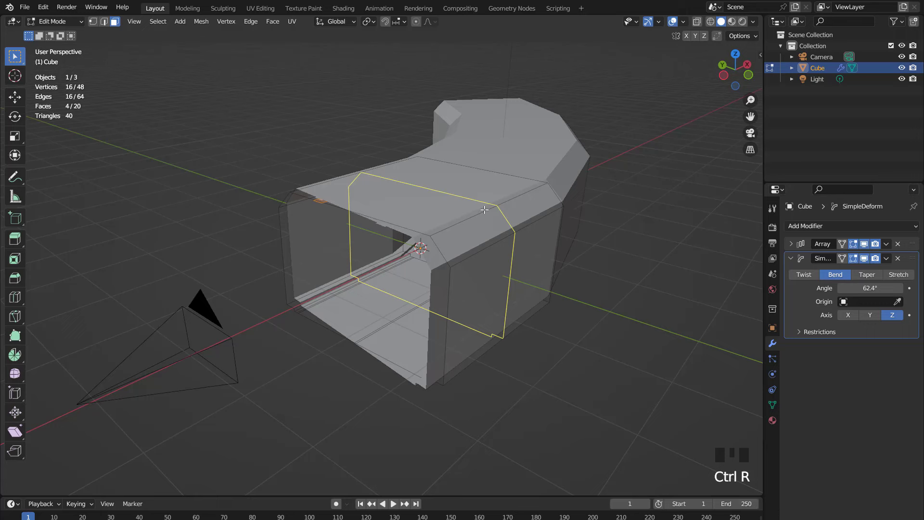
# Shade the curved tunnel smooth and review it through the scene camera
pyautogui.press('Tab')
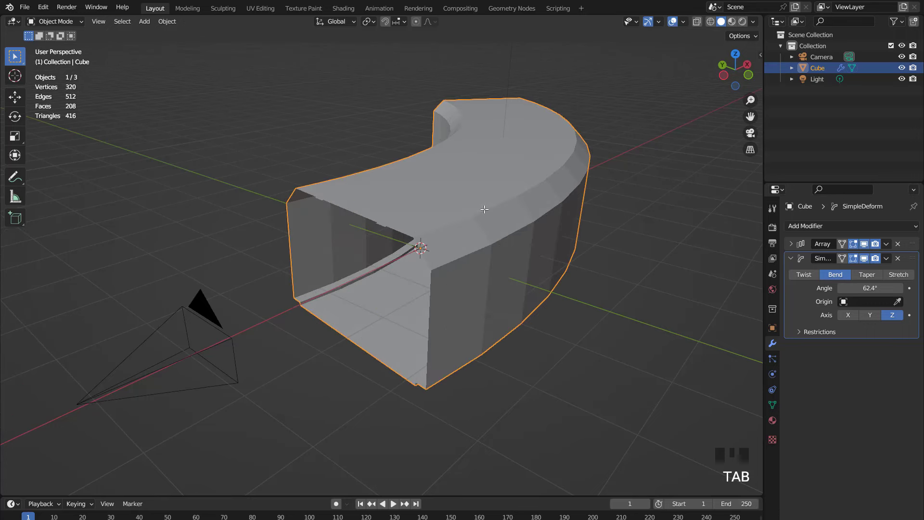
pyautogui.press('KP_0')
pyautogui.scroll(3)
pyautogui.moveTo(485, 221); pyautogui.dragTo(464, 258)
pyautogui.scroll(-3)
pyautogui.moveTo(432, 268); pyautogui.dragTo(447, 255)
pyautogui.scroll(-3)
pyautogui.press('KP_0')
pyautogui.scroll(3)
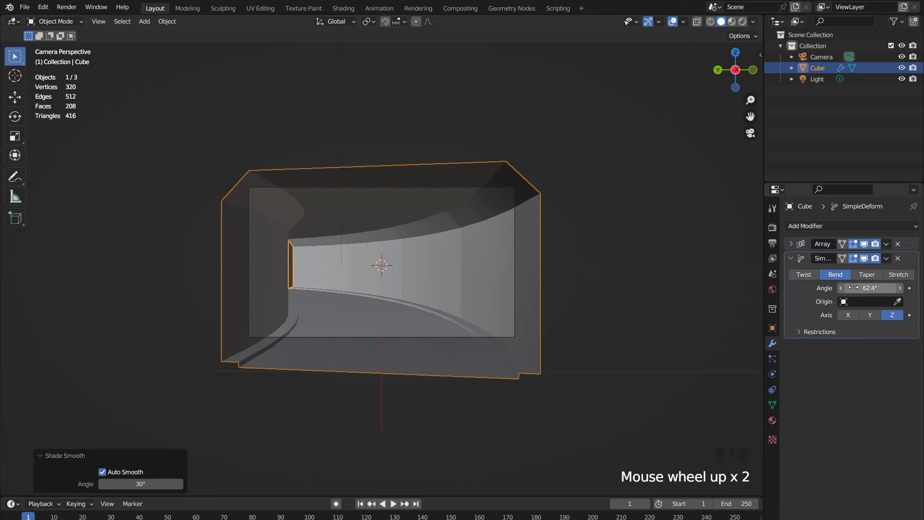
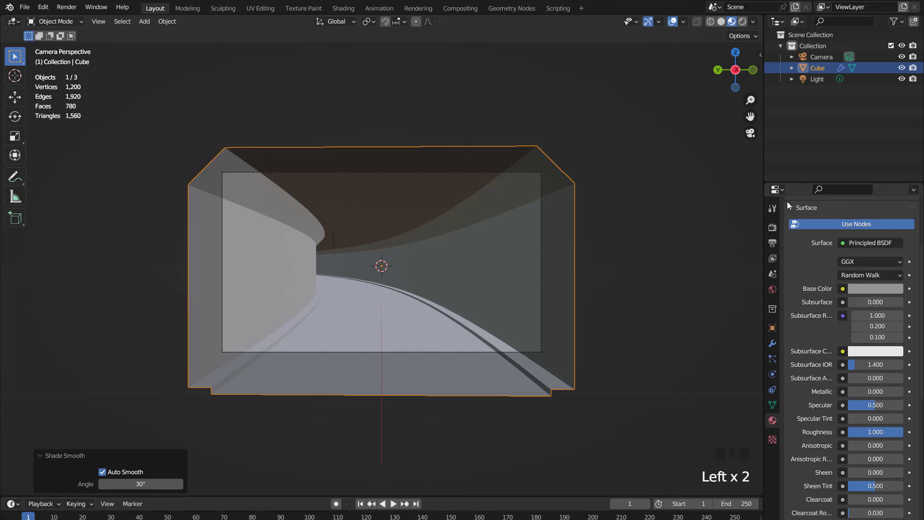
# Darken Material.001's Base Color to near black for the road surface
pyautogui.scroll(3)
pyautogui.moveTo(918, 228); pyautogui.dragTo(894, 342)
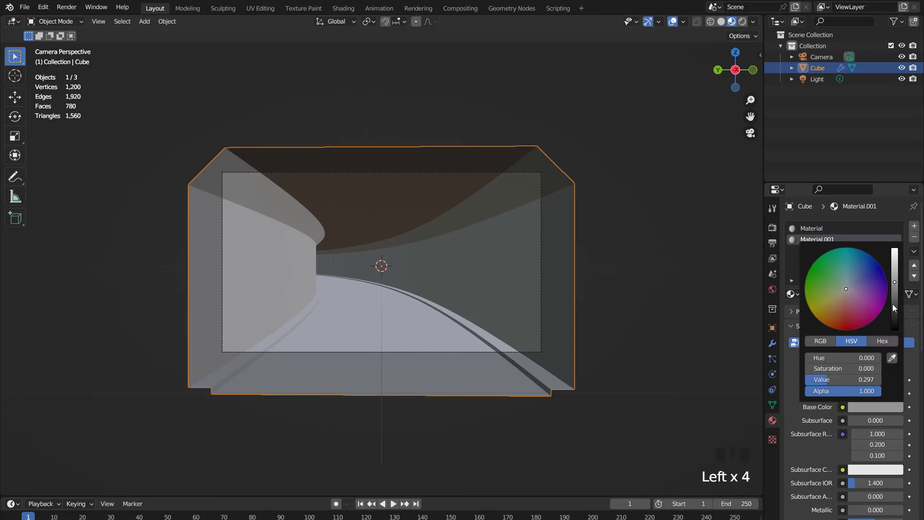
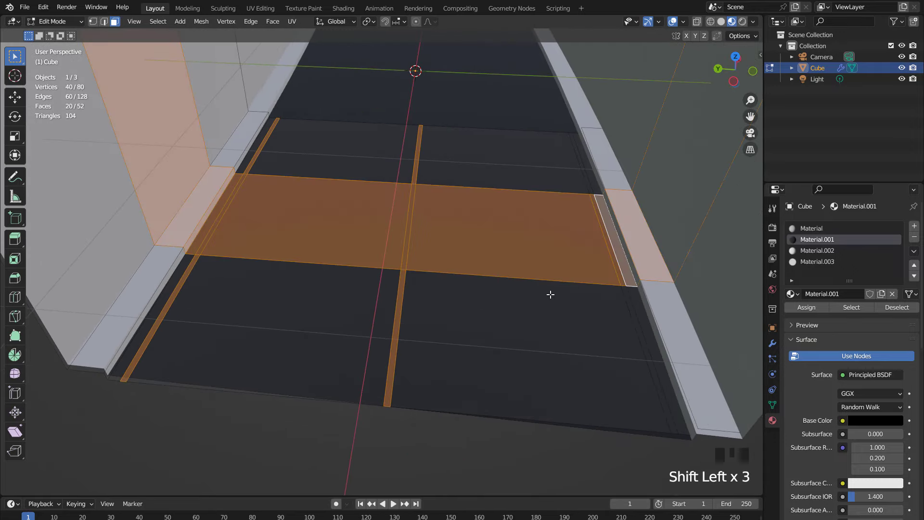
# Assign the emissive Material.003 to the ceiling panels and view through the camera
pyautogui.press('ctrl+z')
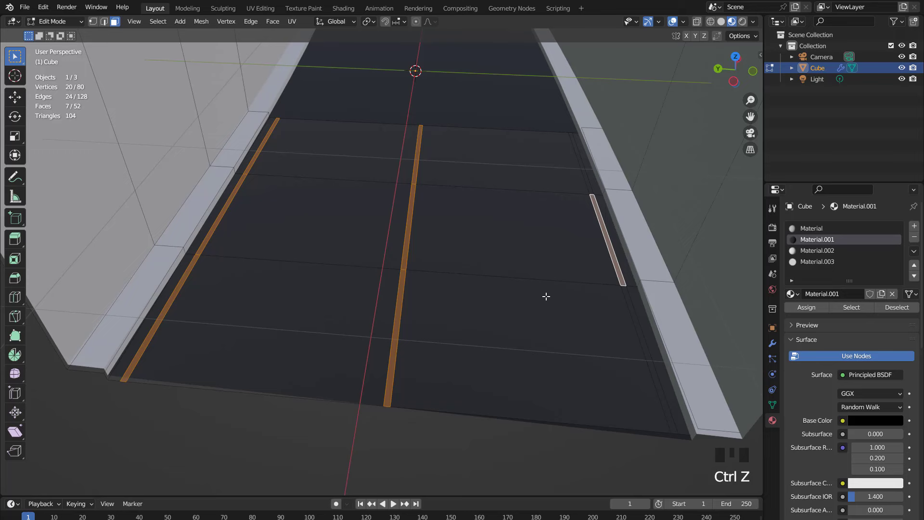
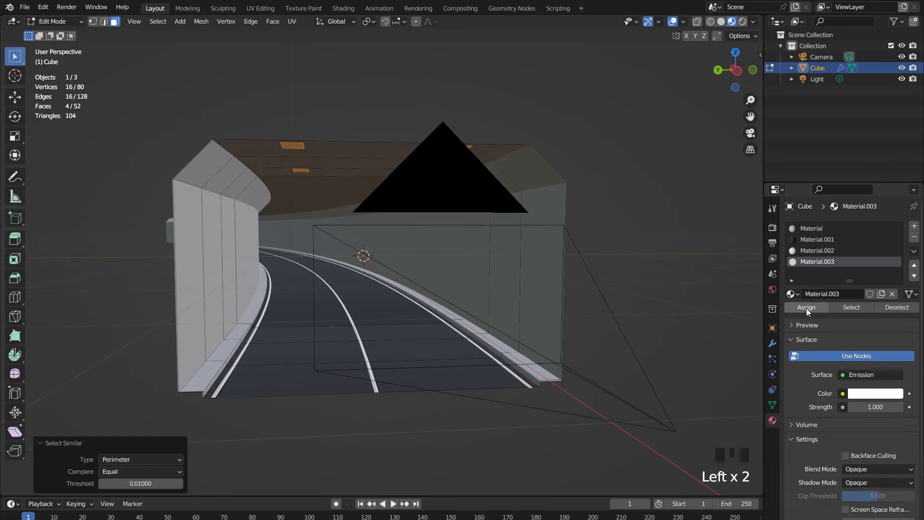
pyautogui.click(811, 312)
pyautogui.press('Tab')
pyautogui.press('KP_0')
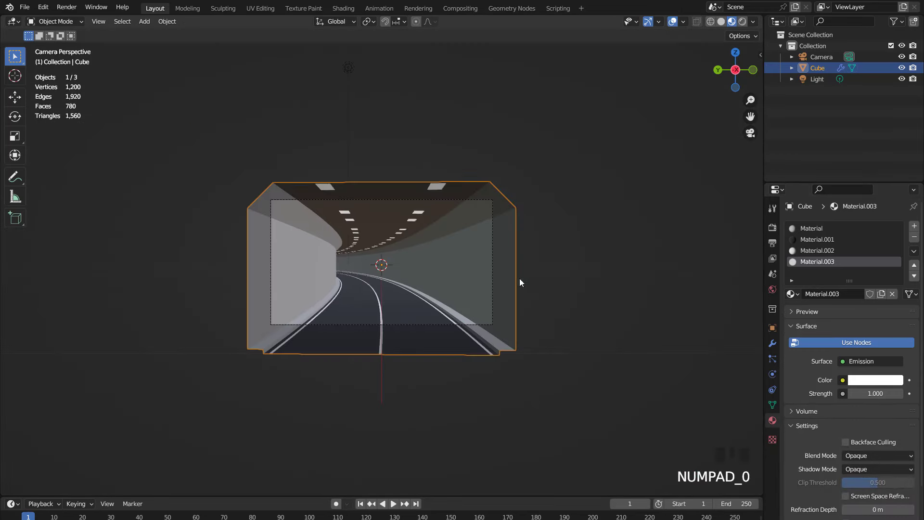
# Switch the viewport to Rendered shading to preview the tunnel in Eevee
pyautogui.scroll(3)
pyautogui.scroll(-3)
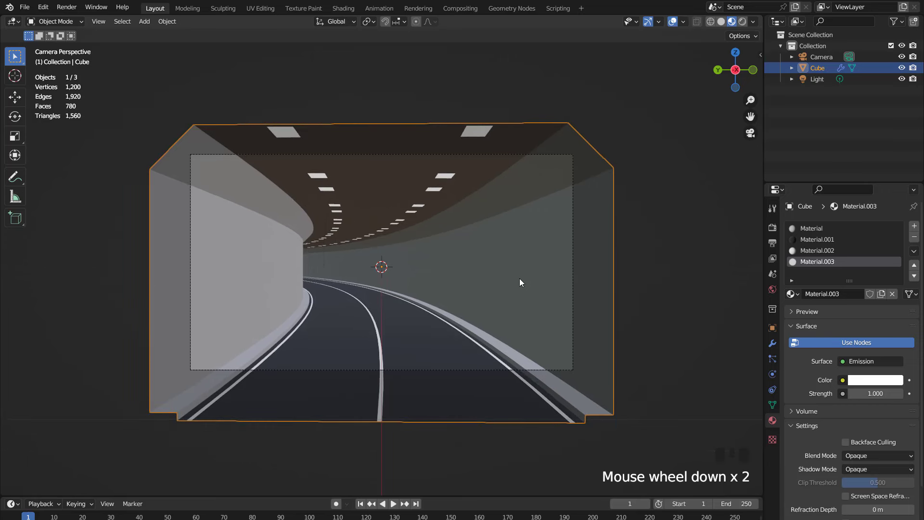
pyautogui.scroll(-3)
pyautogui.click(745, 21)
# Enable Bloom and Ambient Occlusion in the Eevee render settings
pyautogui.click(772, 223)
pyautogui.click(803, 320)
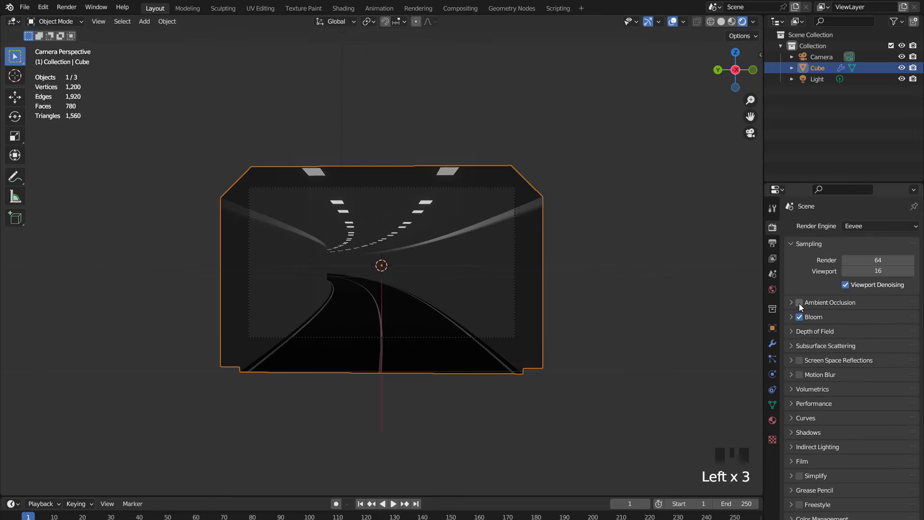
pyautogui.click(801, 305)
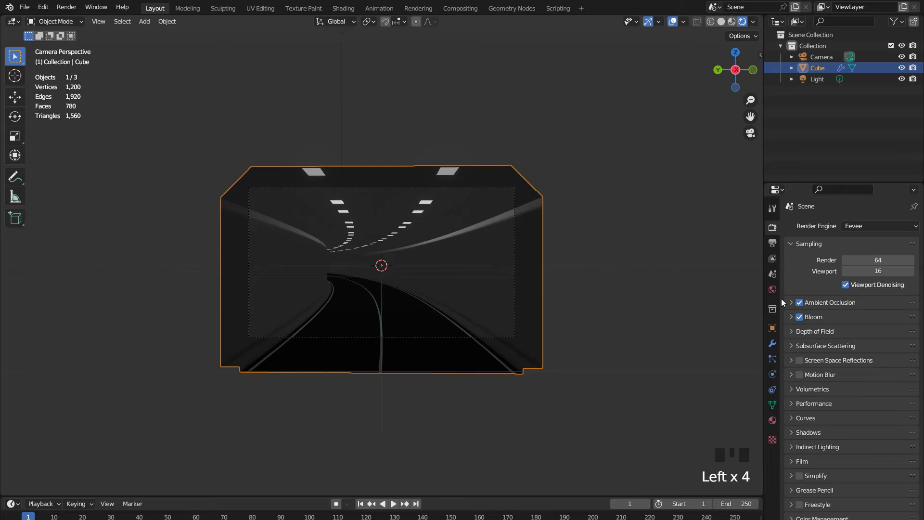
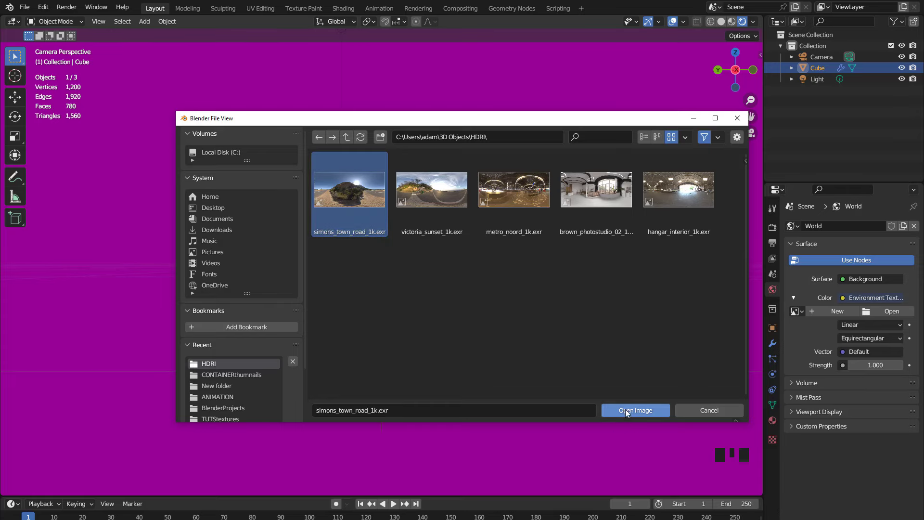
# Load simons_town_road_1k.exr as the world environment texture
pyautogui.scroll(3)
pyautogui.click(776, 281)
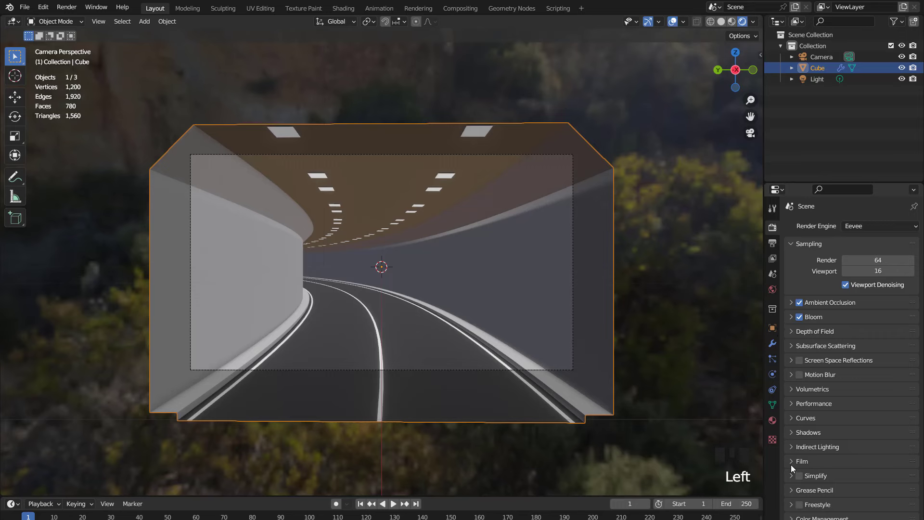
pyautogui.moveTo(795, 468); pyautogui.dragTo(661, 423)
# Enable Film > Transparent so the backdrop renders transparent, returning to the light material
pyautogui.scroll(3)
pyautogui.scroll(-3)
pyautogui.click(777, 233)
pyautogui.click(806, 369)
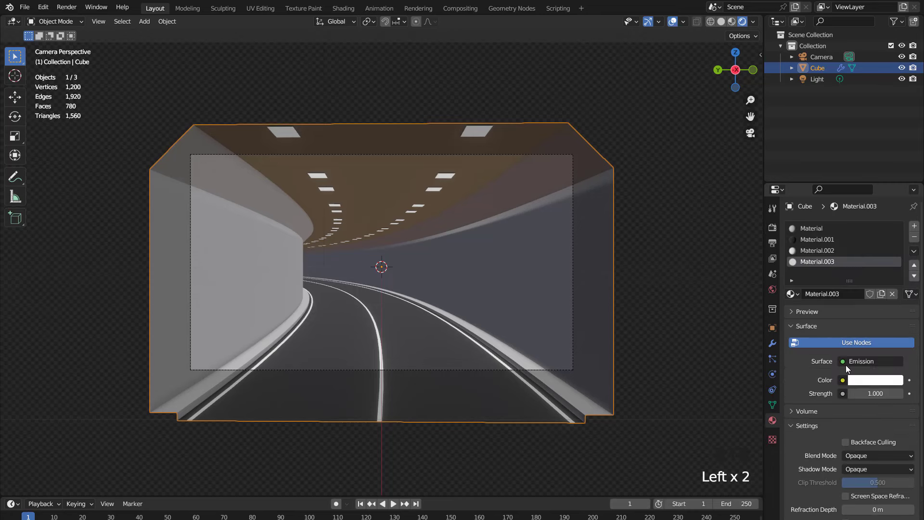
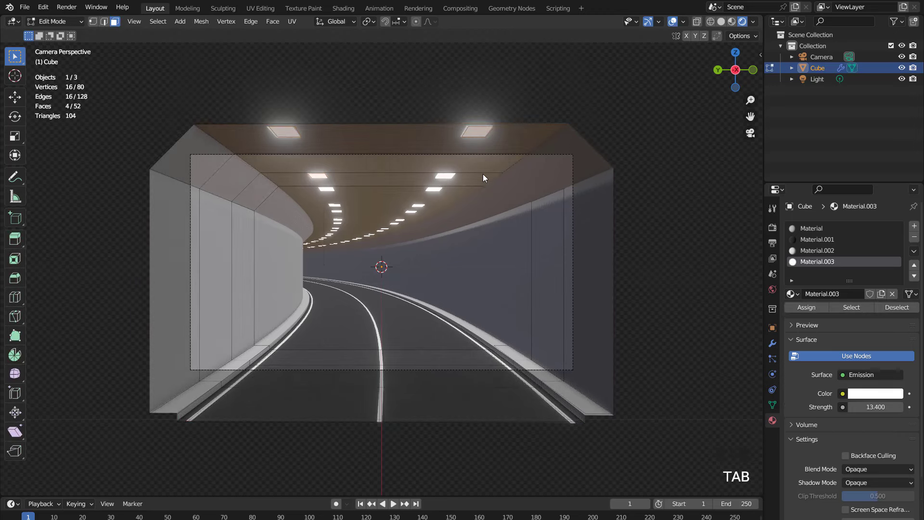
# Select all same-size large ceiling light panels, scale them to 0.5 along Y, and hide overlays
pyautogui.press('a')
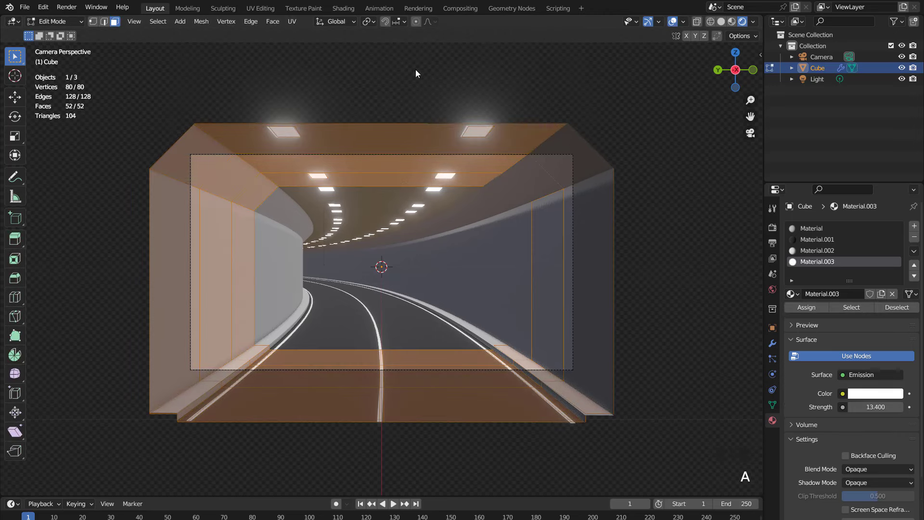
pyautogui.click(475, 131)
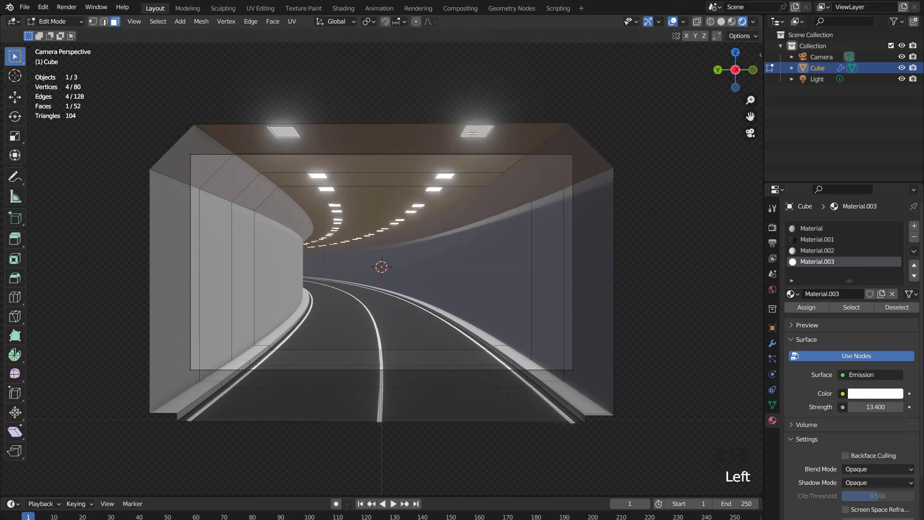
pyautogui.press('shift+g')
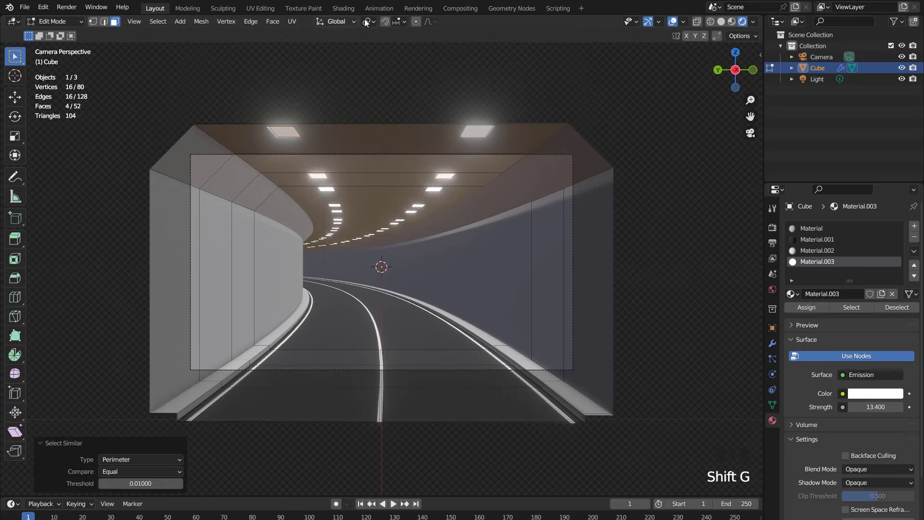
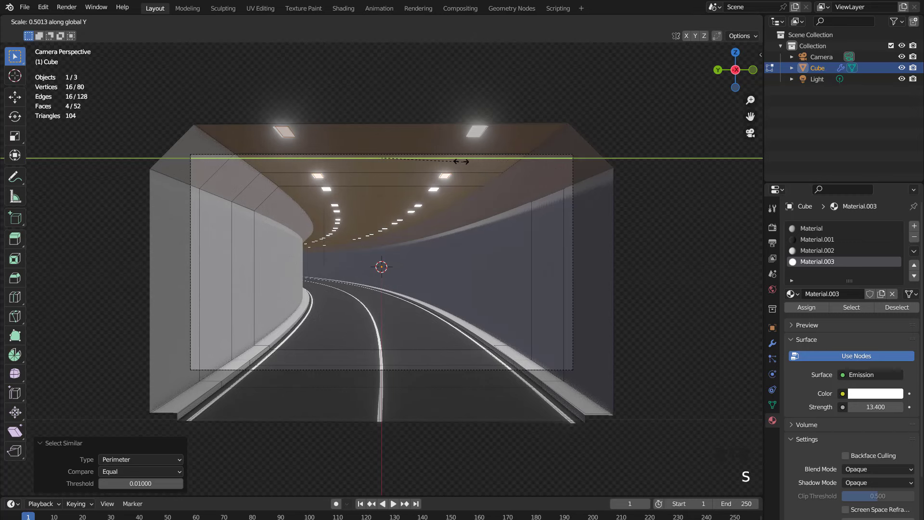
pyautogui.press('Tab')
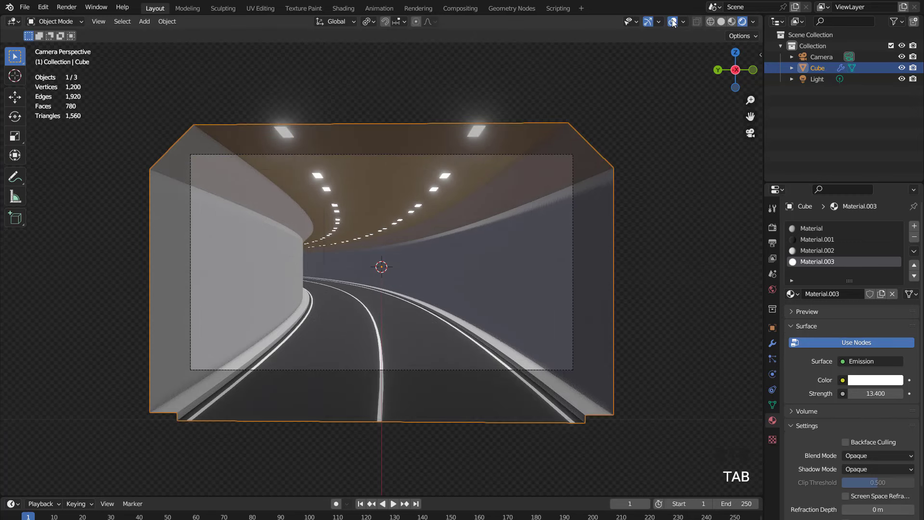
pyautogui.click(674, 25)
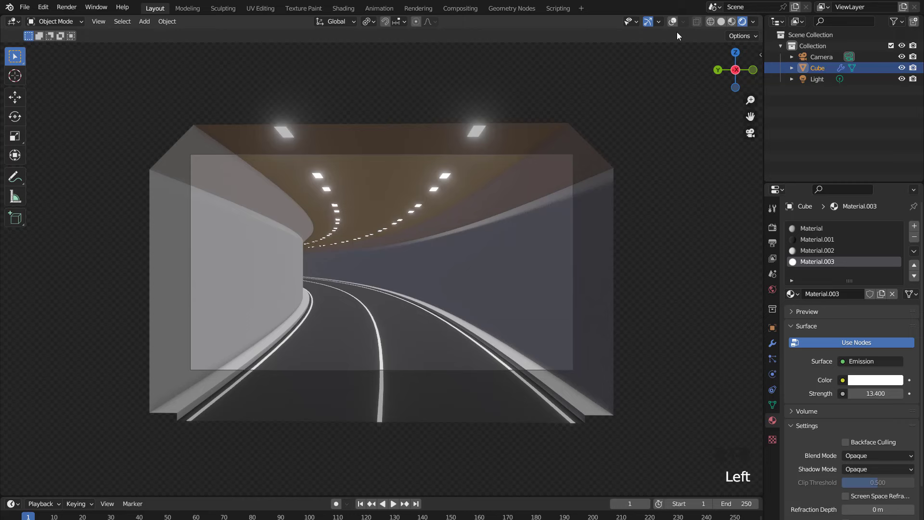
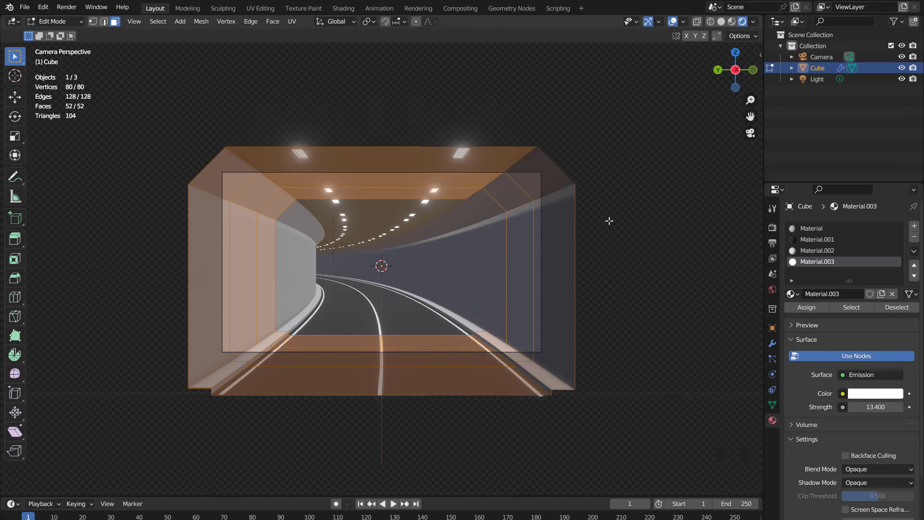
# Scale the entire tunnel mesh 1.2 times along the Y axis
pyautogui.press('s')
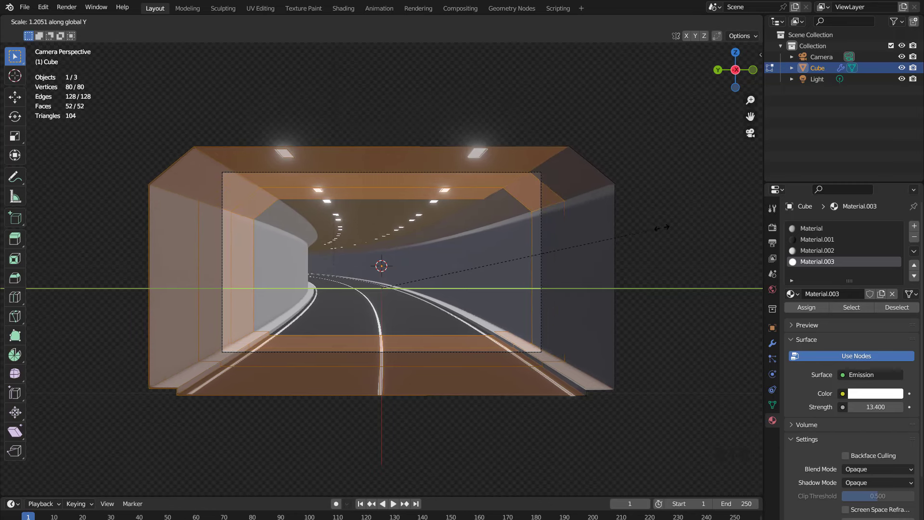
pyautogui.press('Tab')
pyautogui.click(678, 22)
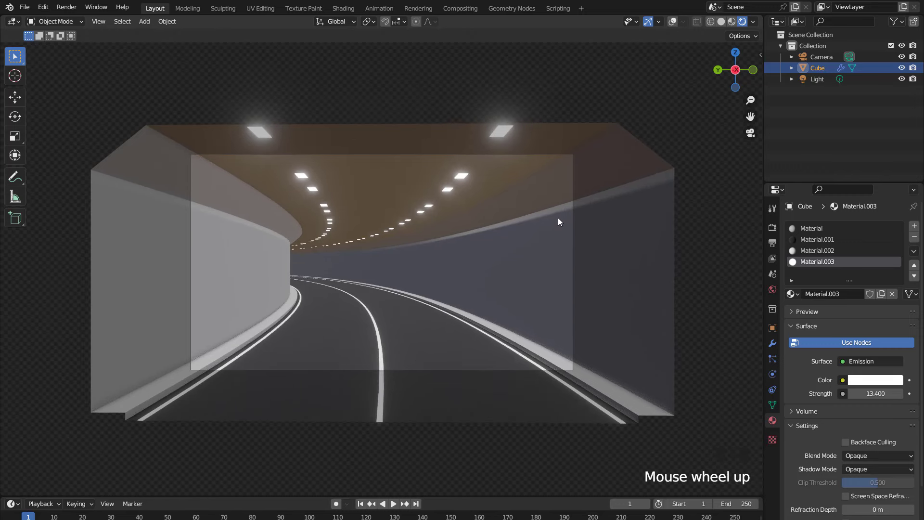